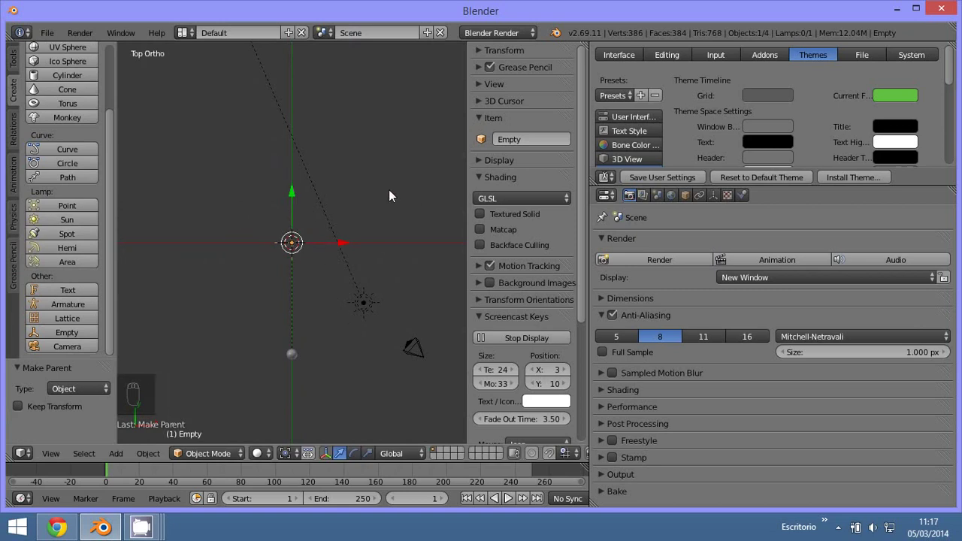
Bring up the Insert Keyframe menu for the Empty at the first frame.
{"action": "key", "text": "i"}
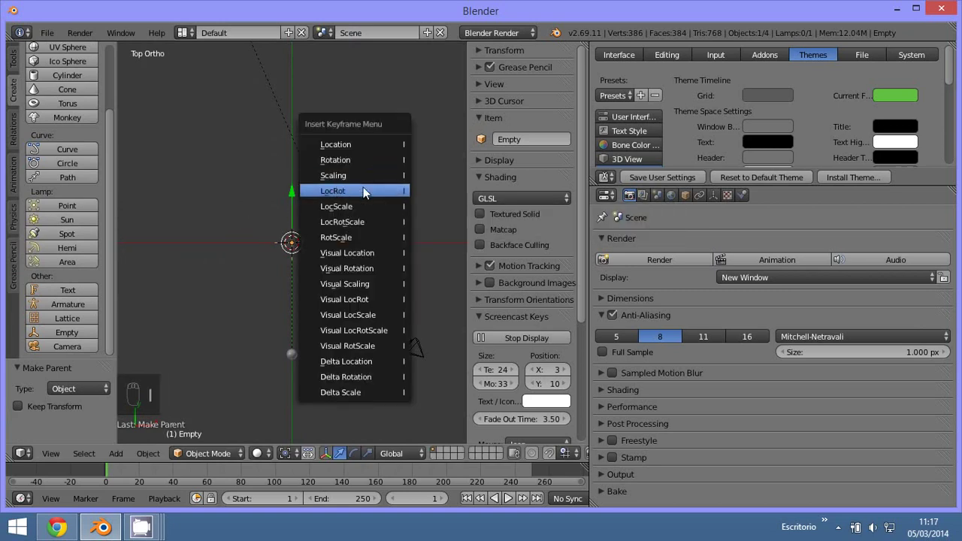
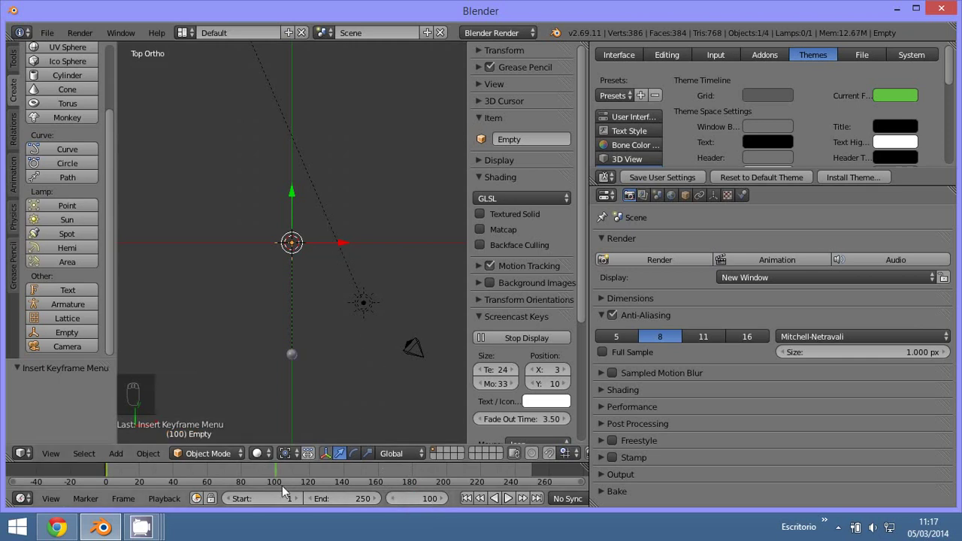
Rotate the Empty at frame 100 and key its LocRot pose.
{"action": "key", "text": "r"}
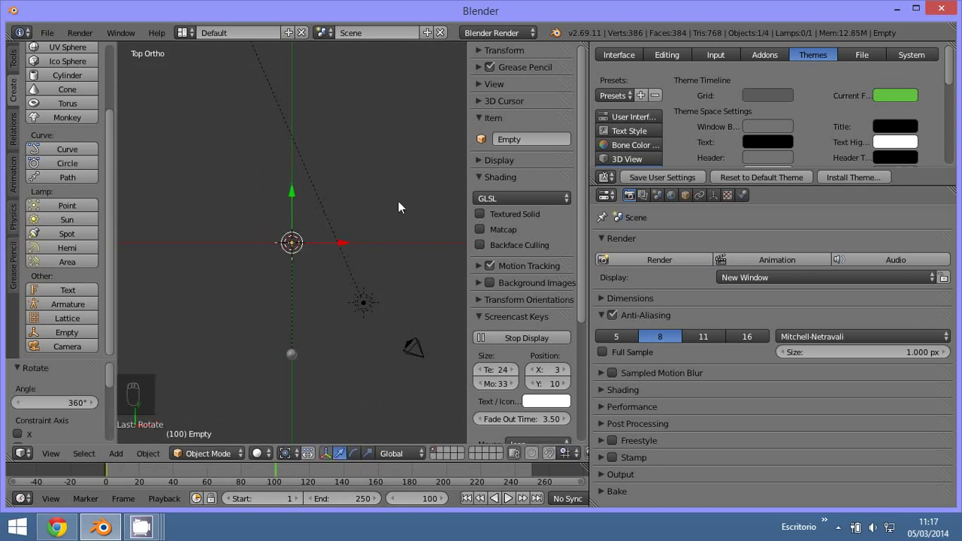
{"action": "key", "text": "i"}
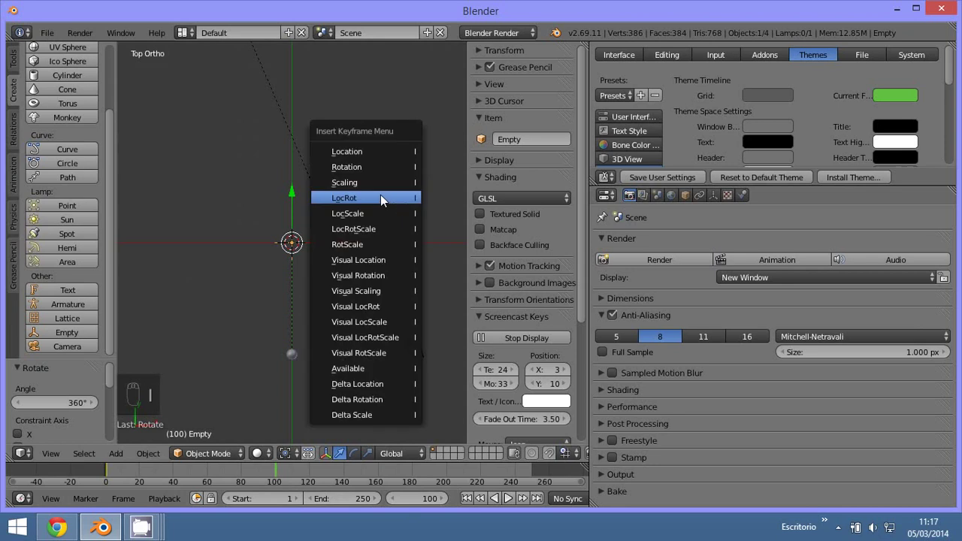
{"action": "left_click", "coordinate": [474, 497]}
Play the animation to watch the lamp and camera orbit the Empty.
{"action": "left_click_drag", "start_coordinate": [331, 339], "coordinate": [324, 308]}
{"action": "key", "text": "alt+a"}
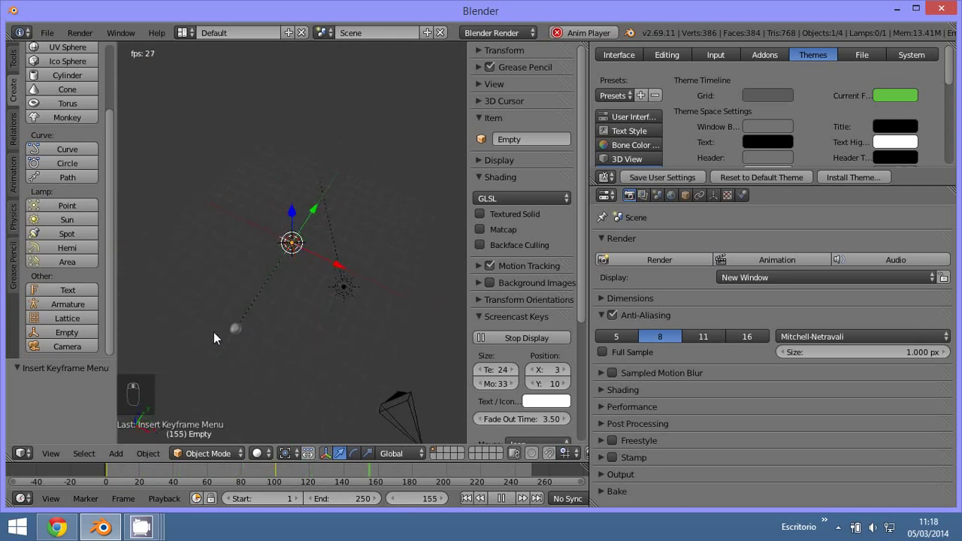
Stop playback and switch the upper area to the Graph Editor showing the LocRot curves.
{"action": "key", "text": "Escape"}
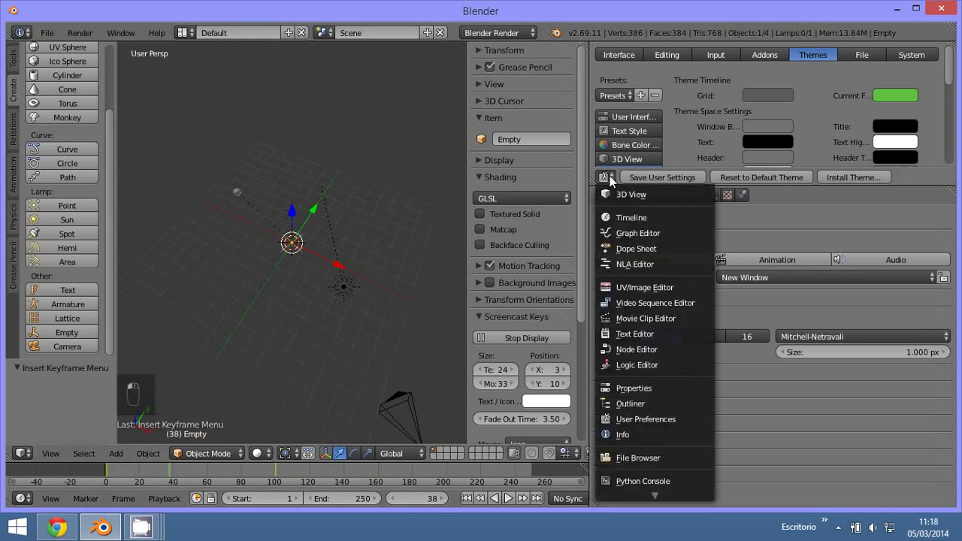
{"action": "left_click_drag", "start_coordinate": [619, 188], "coordinate": [763, 201]}
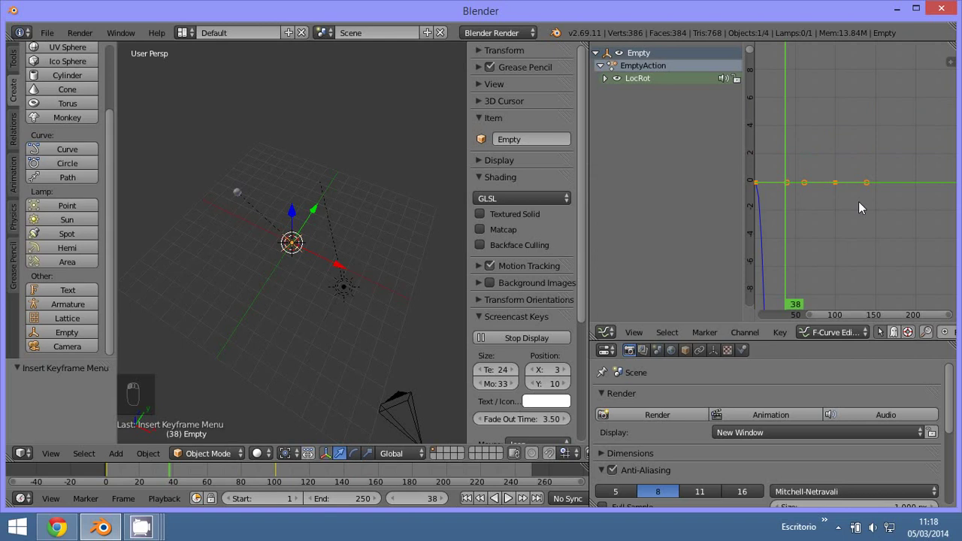
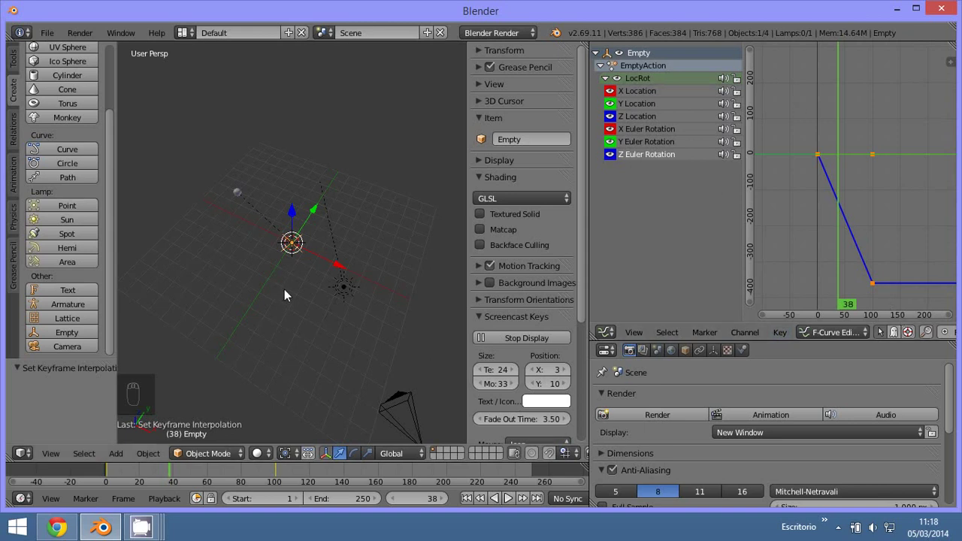
Replay the rotation animation once more and stop it.
{"action": "key", "text": "alt+a"}
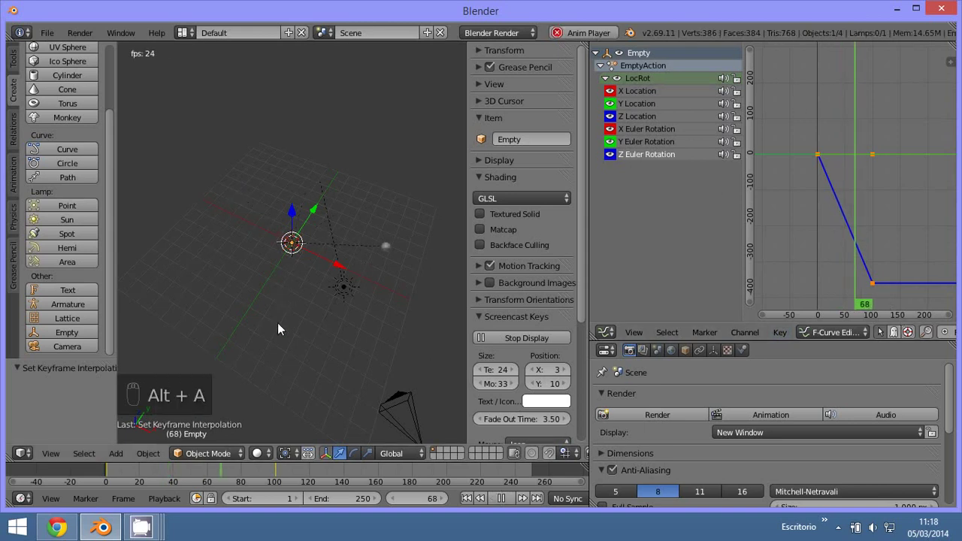
{"action": "left_click_drag", "start_coordinate": [325, 209], "coordinate": [359, 290]}
{"action": "key", "text": "Escape"}
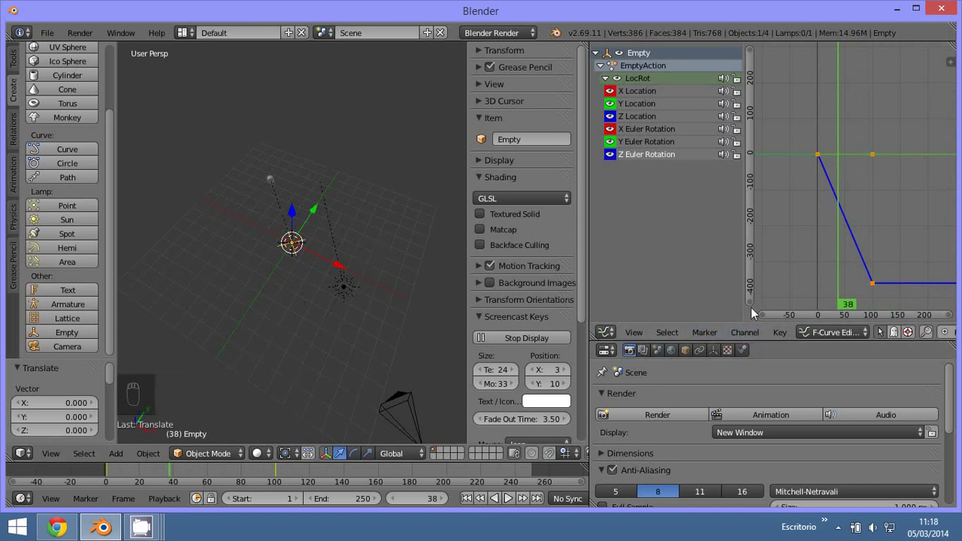
Set Linear Extrapolation on the rotation curve and play past frame 200 to confirm the endless spin.
{"action": "middle_click", "coordinate": [748, 336]}
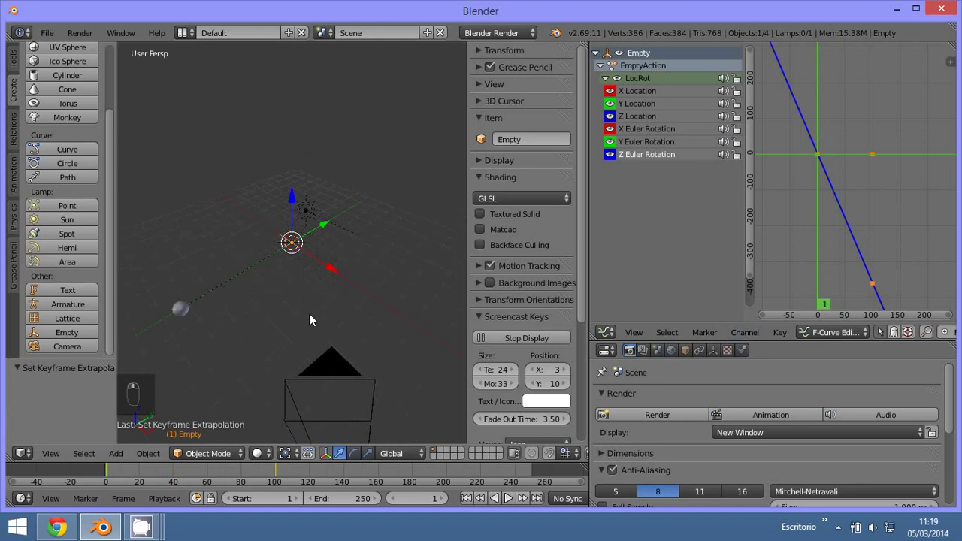
{"action": "key", "text": "alt+a"}
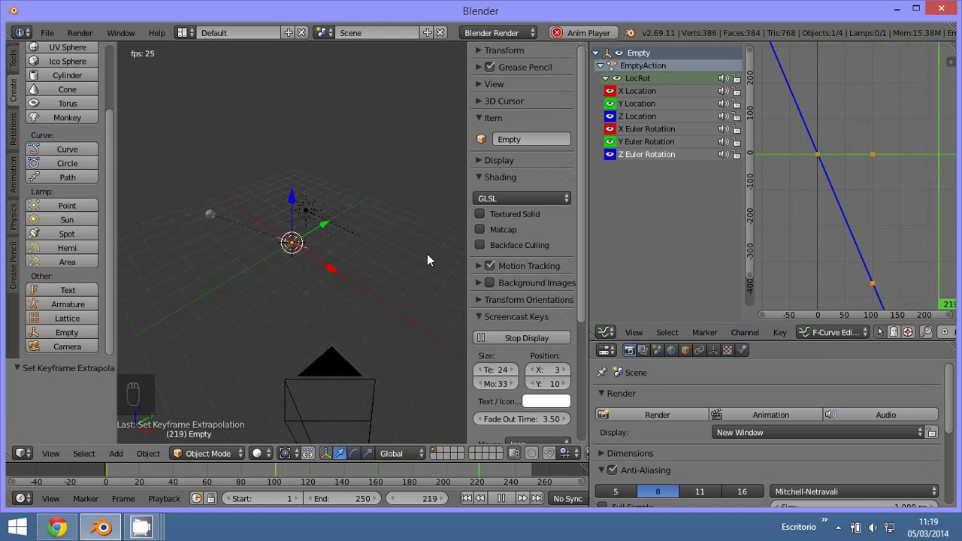
{"action": "key", "text": "Escape"}
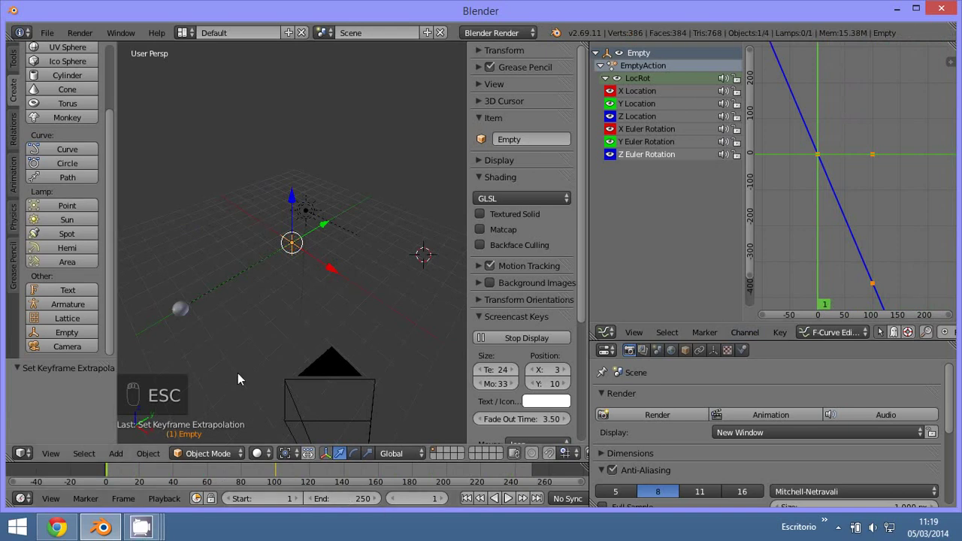